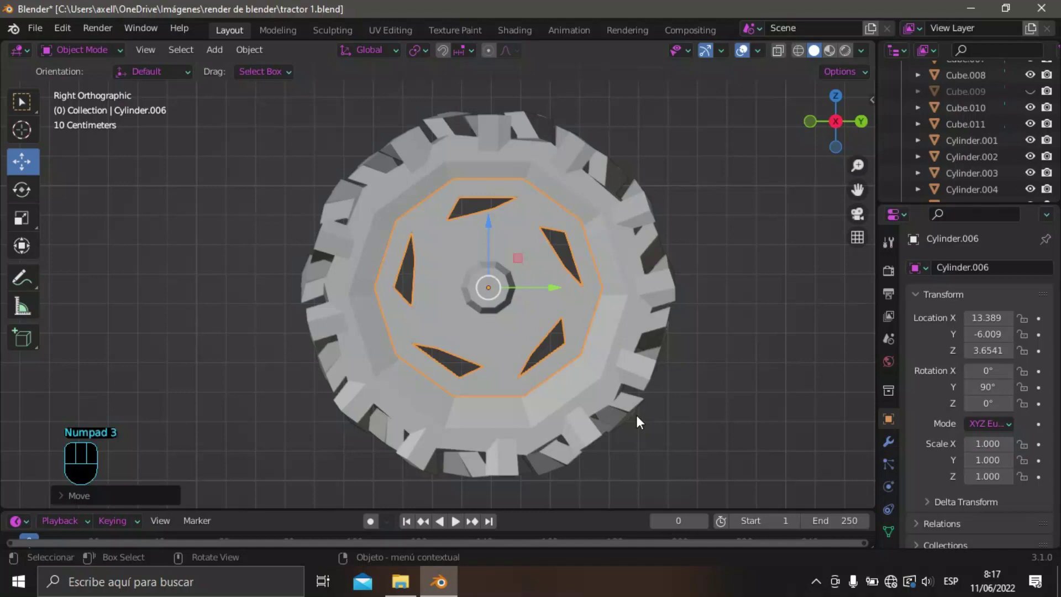
Adjust the lugged tire's tread geometry in Edit Mode, switching selection modes as needed.
drag(491, 226, 492, 240)
click(625, 325)
key(ctrl+2)
drag(605, 315, 577, 328)
drag(612, 375, 556, 401)
key(ctrl+2)
drag(552, 381, 590, 321)
click(595, 320)
drag(580, 336, 352, 377)
click(31, 247)
click(69, 239)
click(33, 228)
Reshape the tread lugs further by moving their vertices around the tire.
drag(434, 287, 424, 293)
drag(462, 308, 622, 233)
drag(527, 259, 552, 250)
drag(538, 251, 544, 279)
drag(558, 314, 453, 323)
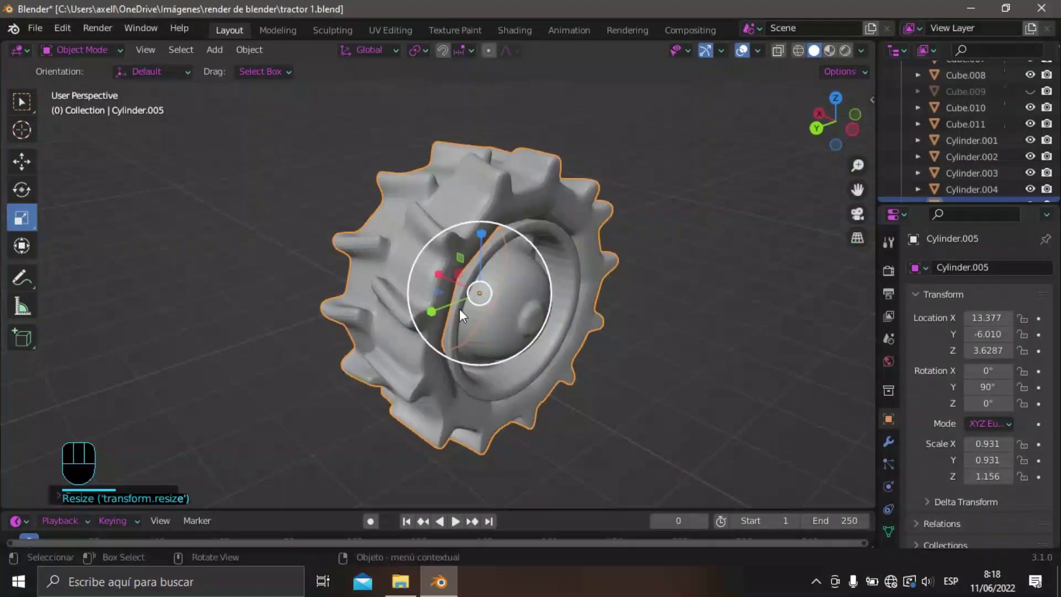
drag(446, 277, 453, 287)
drag(491, 306, 652, 274)
drag(596, 287, 585, 342)
drag(581, 354, 597, 362)
Turn the tire's smoothing off in the properties panel so it appears blocky.
click(906, 467)
click(1020, 338)
click(623, 335)
click(1023, 337)
drag(674, 322, 614, 316)
Return to Object Mode and hide the rim piece Cylinder.006 in the Outliner.
key(Tab)
drag(612, 347, 643, 279)
drag(661, 288, 656, 318)
middle_click(578, 339)
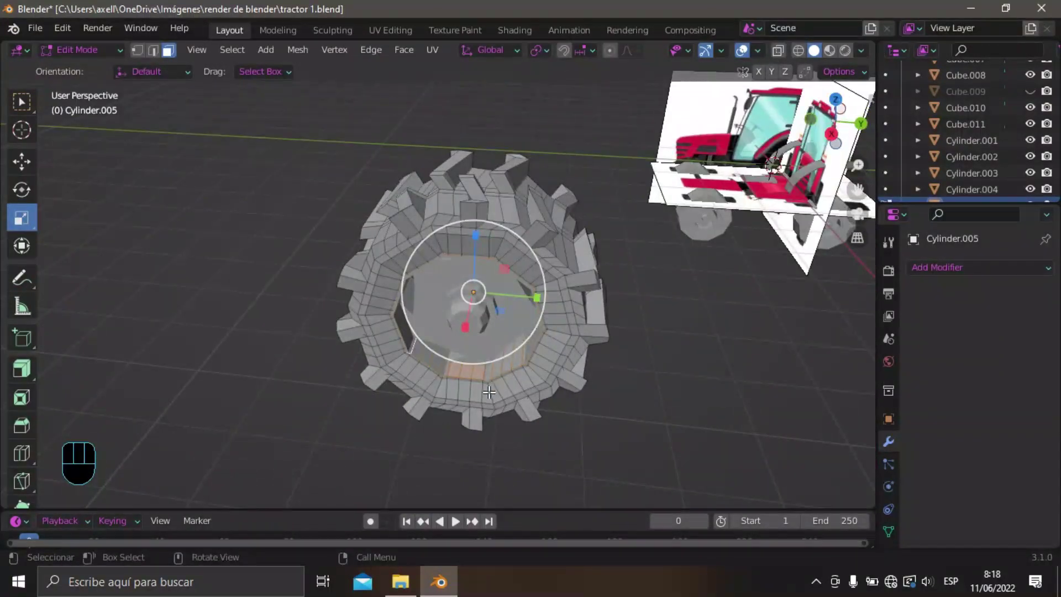
key(Tab)
click(539, 346)
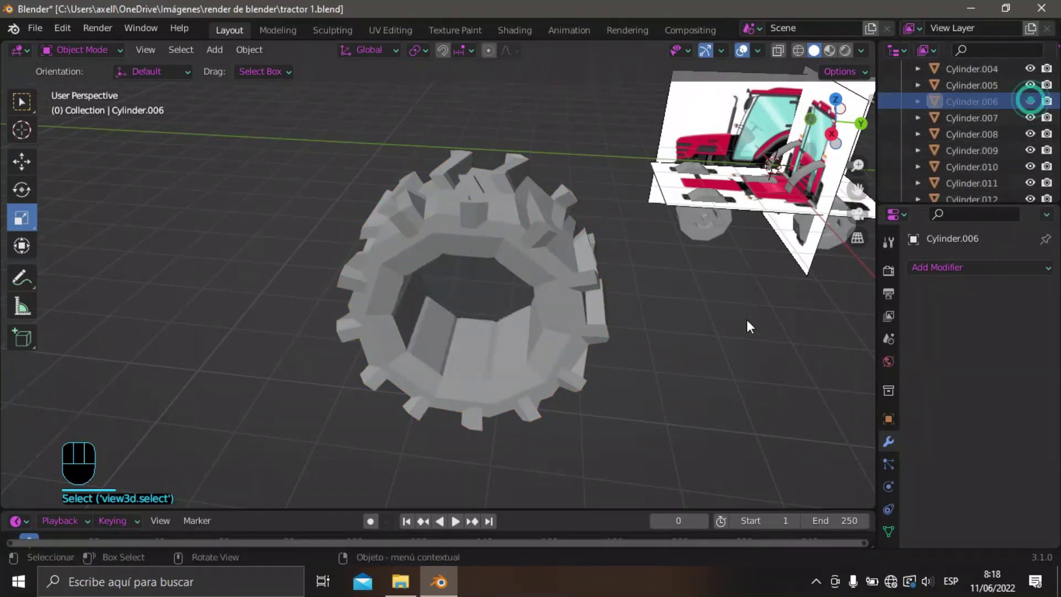
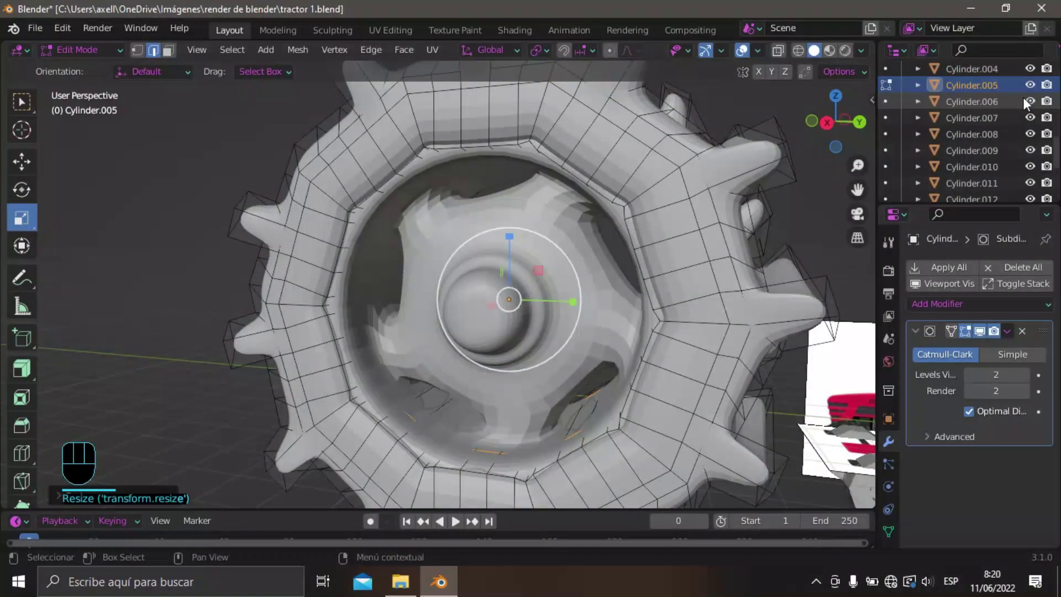
Toggle the rim piece Cylinder.006's visibility via its Outliner eye icon.
click(1030, 101)
middle_click(644, 236)
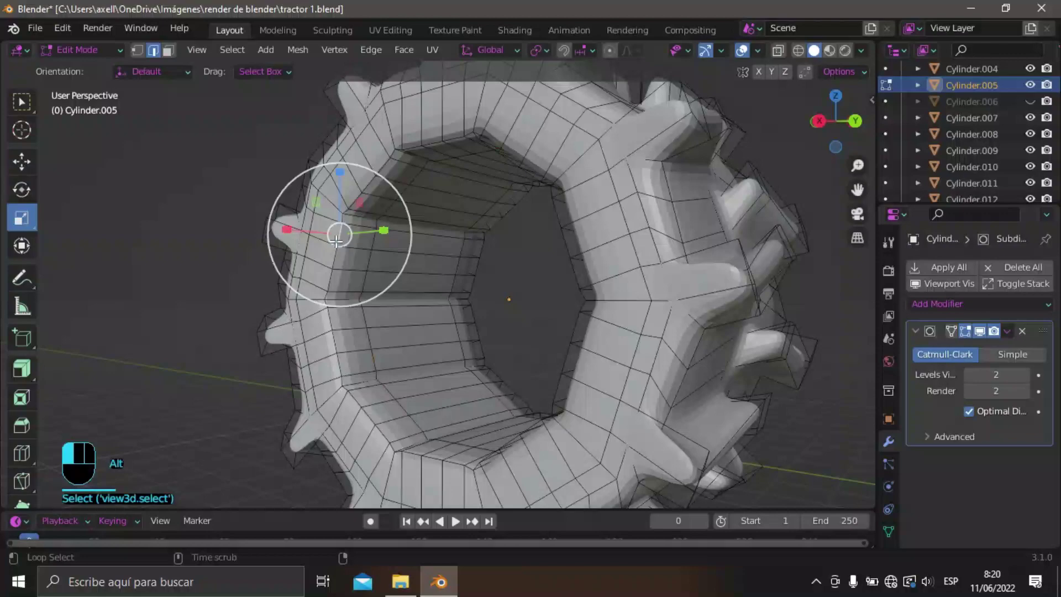
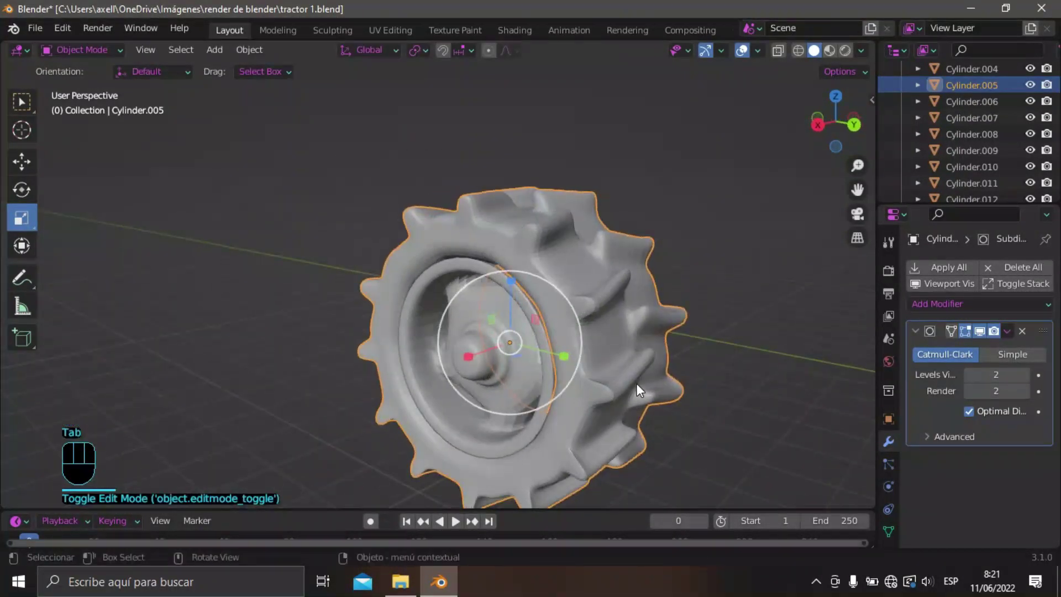
Select the tire and rim and inspect the wheel in Front and Right orthographic views.
drag(652, 362, 684, 306)
drag(673, 362, 673, 391)
key(KP_1)
key(KP_3)
drag(626, 355, 544, 280)
click(641, 302)
drag(579, 370, 466, 356)
drag(615, 313, 768, 368)
drag(635, 268, 661, 302)
drag(675, 338, 541, 349)
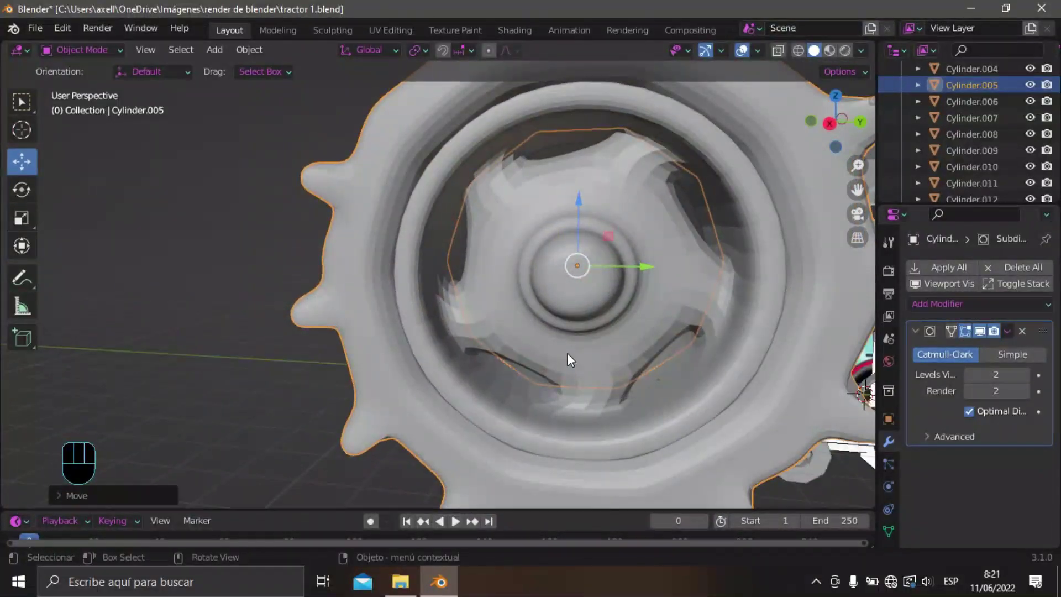
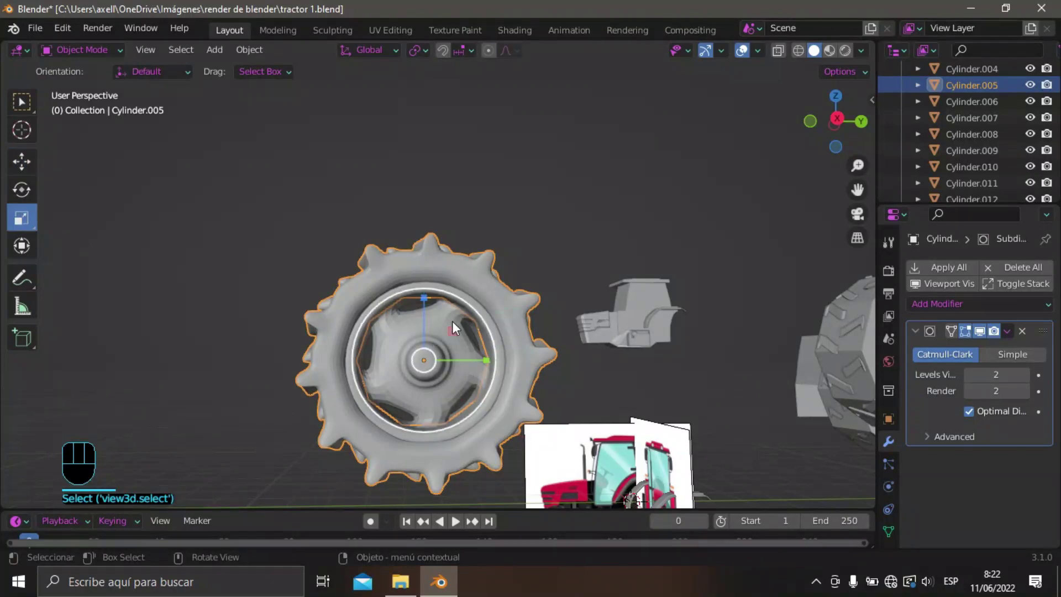
Duplicate the wheel and move the copy away from the original, rechecking from the right.
drag(488, 327, 488, 342)
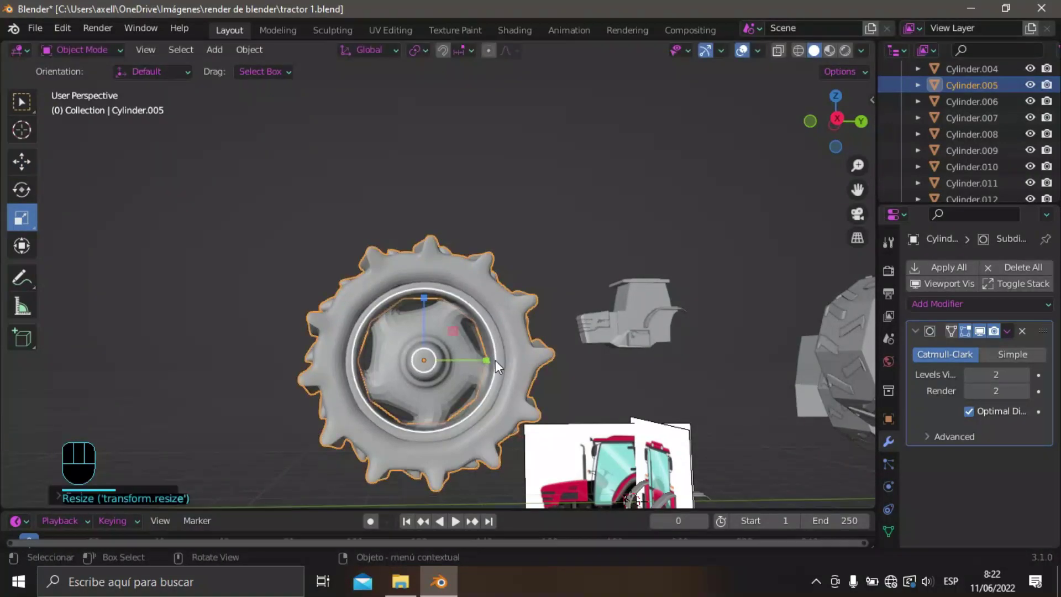
drag(590, 383, 539, 388)
click(574, 454)
middle_click(612, 409)
key(KP_1)
key(KP_3)
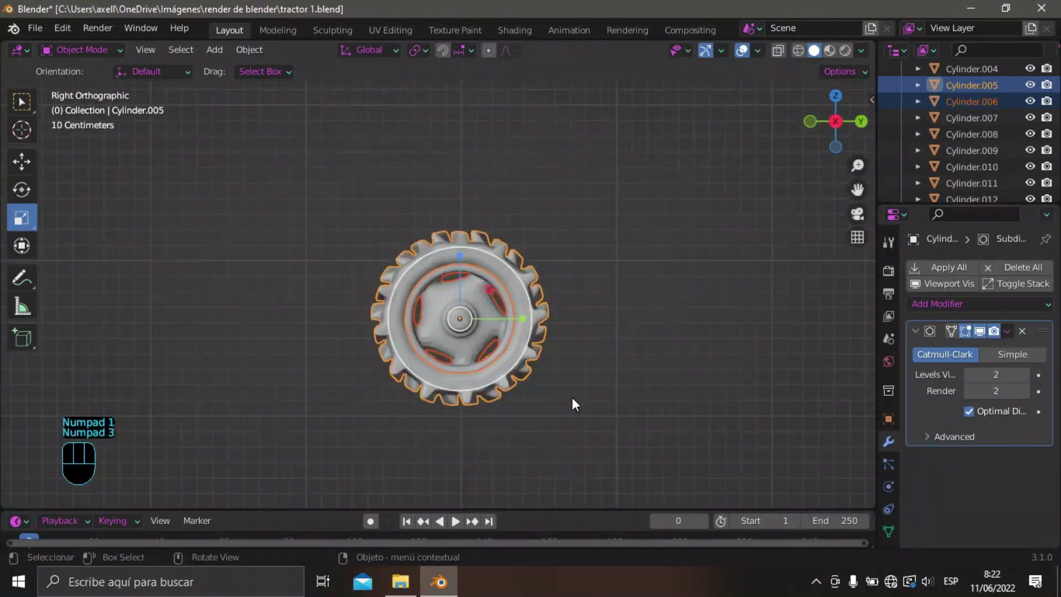
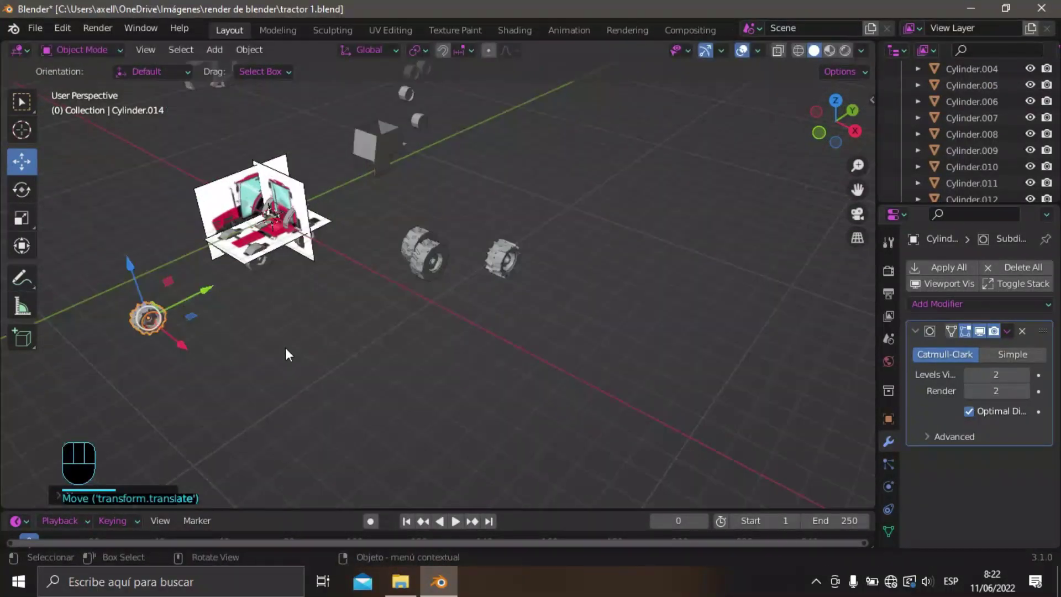
Frame the reference image in Right Orthographic and select the wheel copy.
middle_click(442, 291)
middle_click(667, 294)
key(KP_1)
key(KP_3)
middle_click(451, 289)
click(166, 305)
click(525, 244)
middle_click(579, 397)
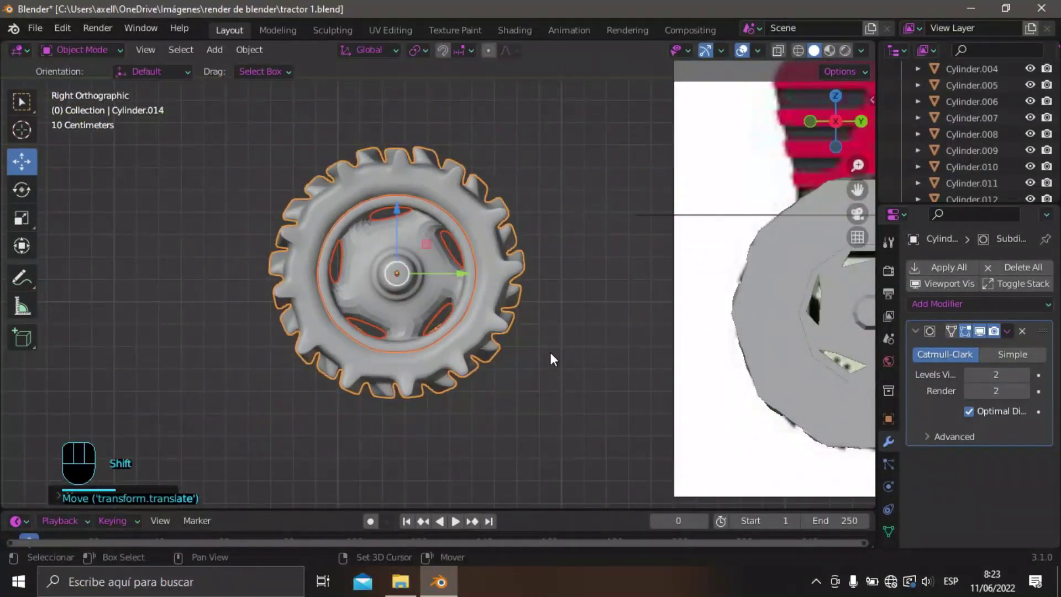
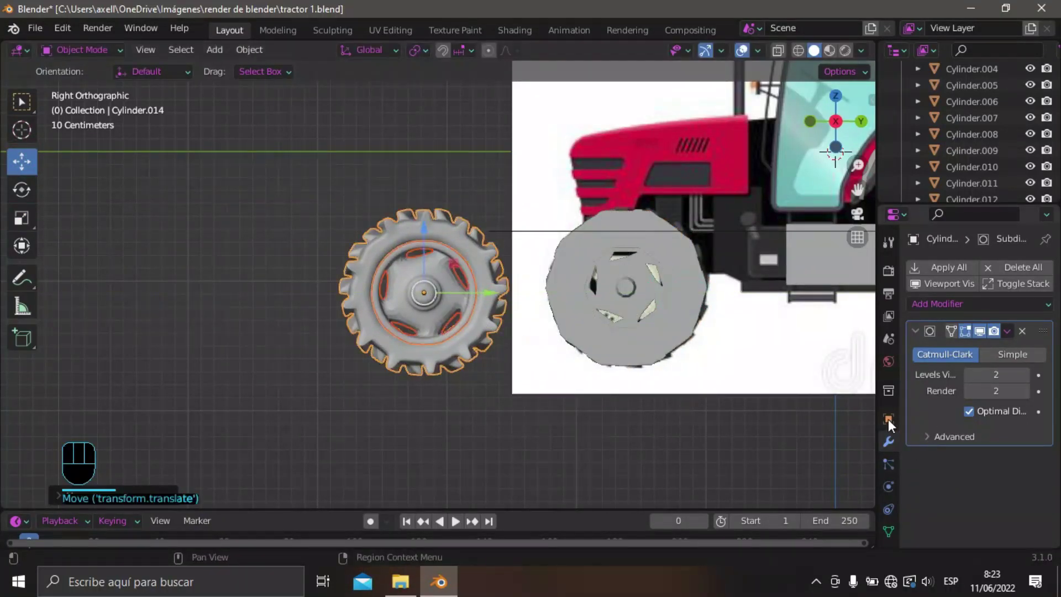
Apply the copy's transforms (Ctrl+A), join tire and rim (Ctrl+J), and move it onto the reference wheel.
drag(443, 352, 443, 358)
key(ctrl+a)
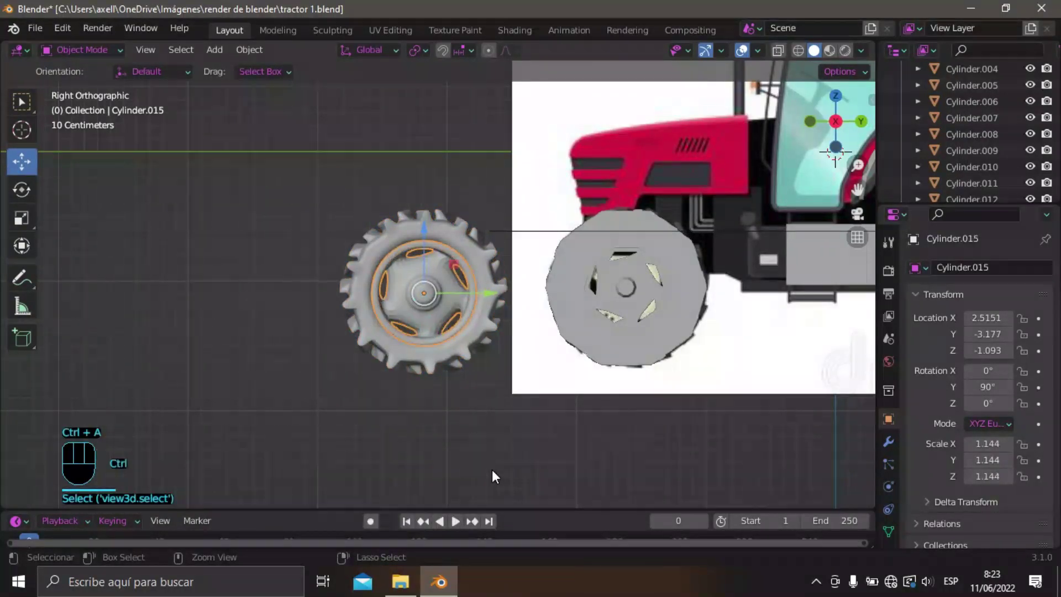
drag(472, 419, 537, 459)
drag(550, 418, 523, 402)
middle_click(582, 374)
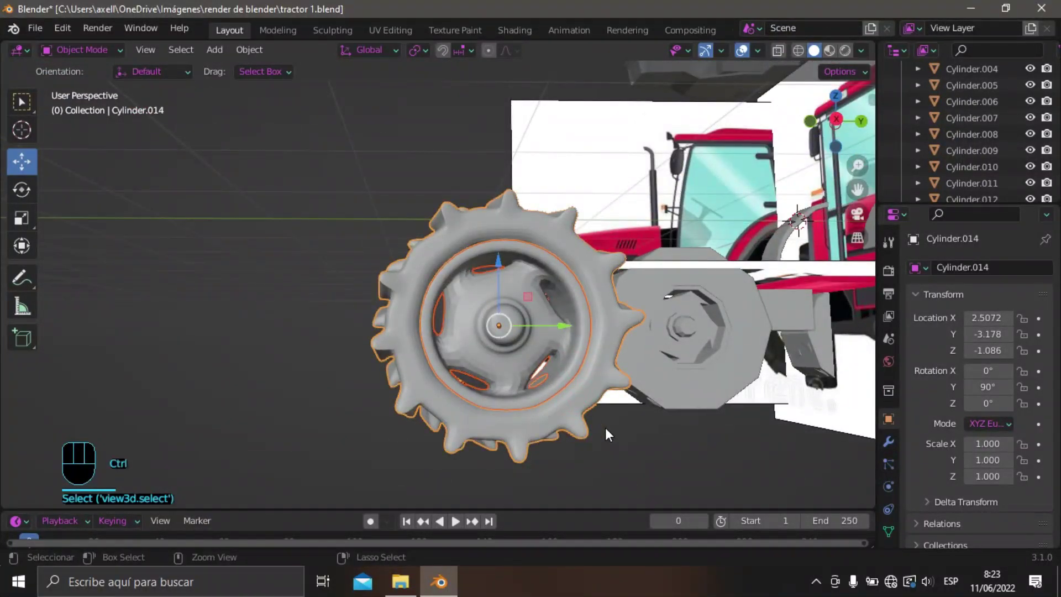
key(ctrl+j)
drag(579, 431, 552, 408)
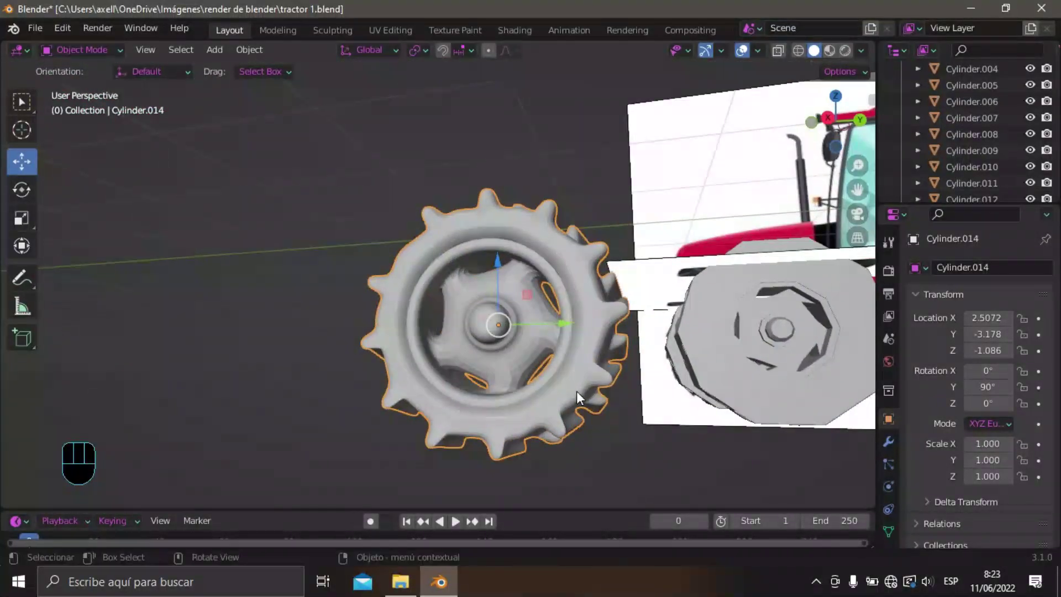
middle_click(627, 446)
Rotate Cylinder.014 to about 182°, add a Mirror modifier, and enter Edit Mode.
click(27, 194)
key(KP_1)
key(KP_3)
drag(574, 306, 514, 332)
click(598, 419)
click(606, 443)
key(Tab)
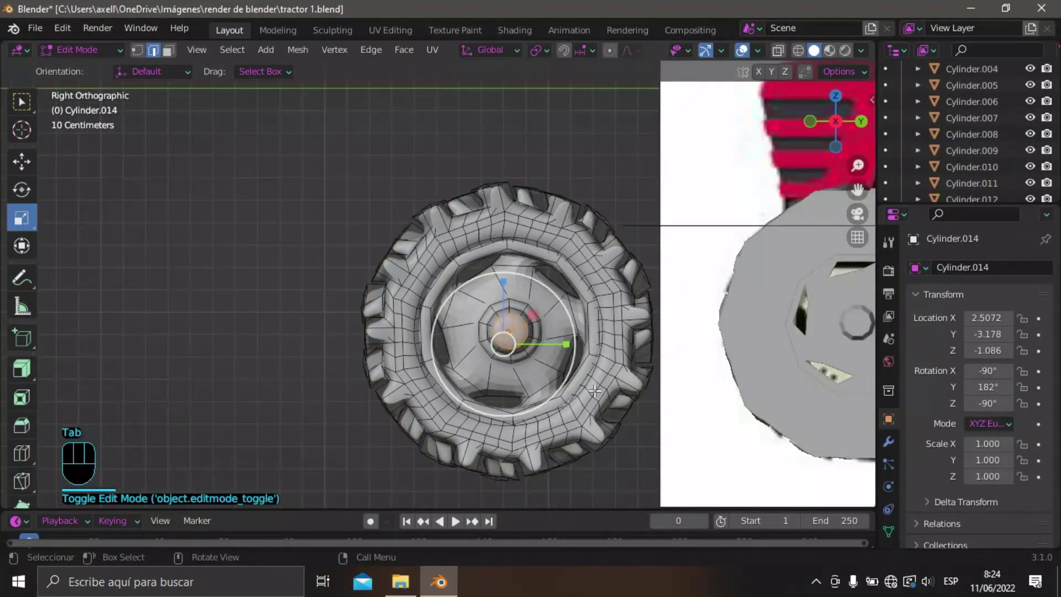
key(Tab)
key(Tab)
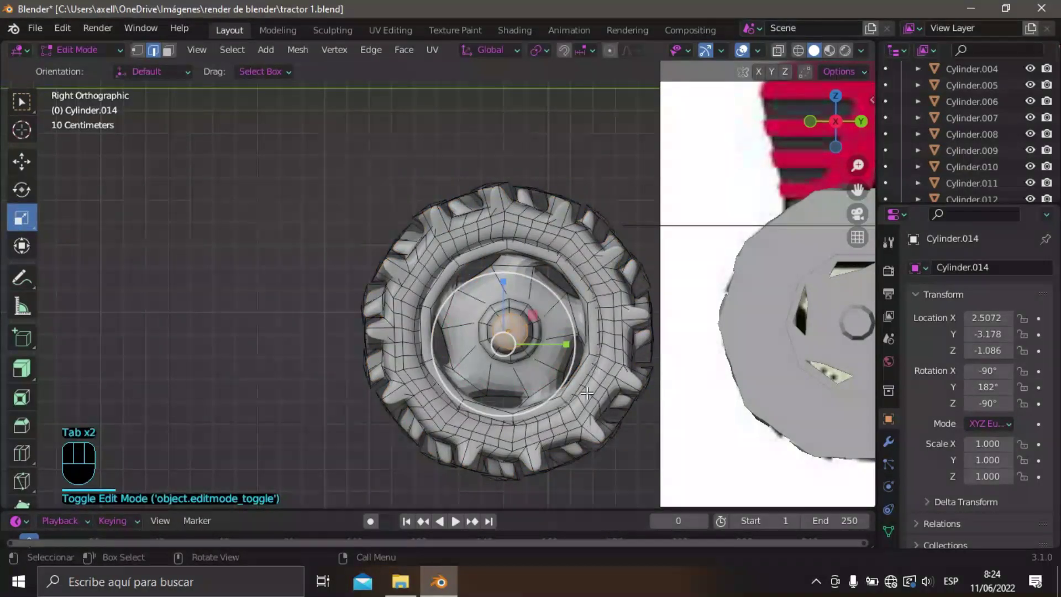
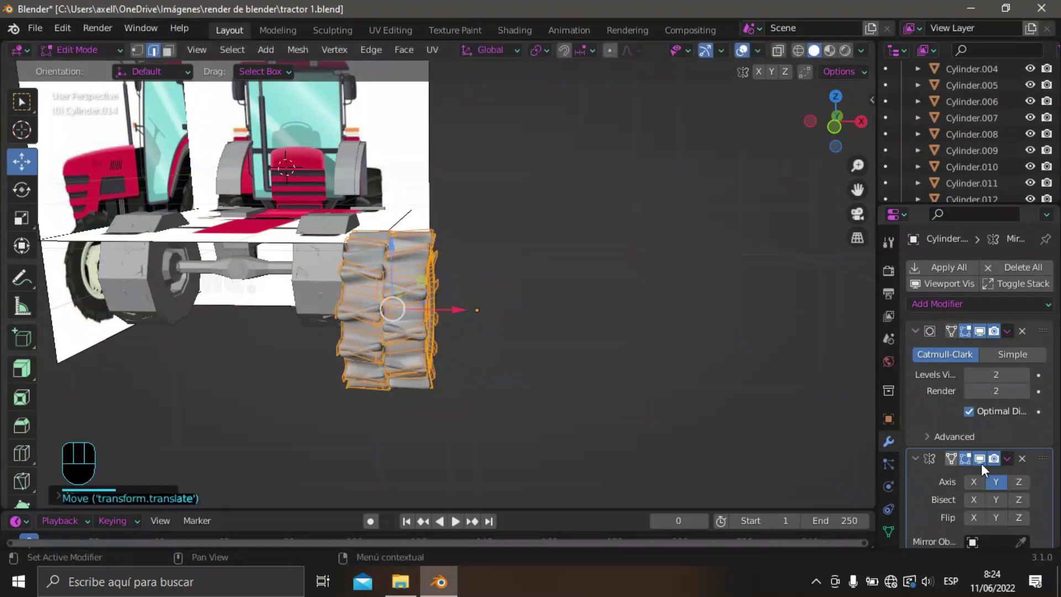
Set the Mirror modifier axis to Z and review the doubled tires against the reference.
click(1024, 487)
click(997, 487)
click(438, 307)
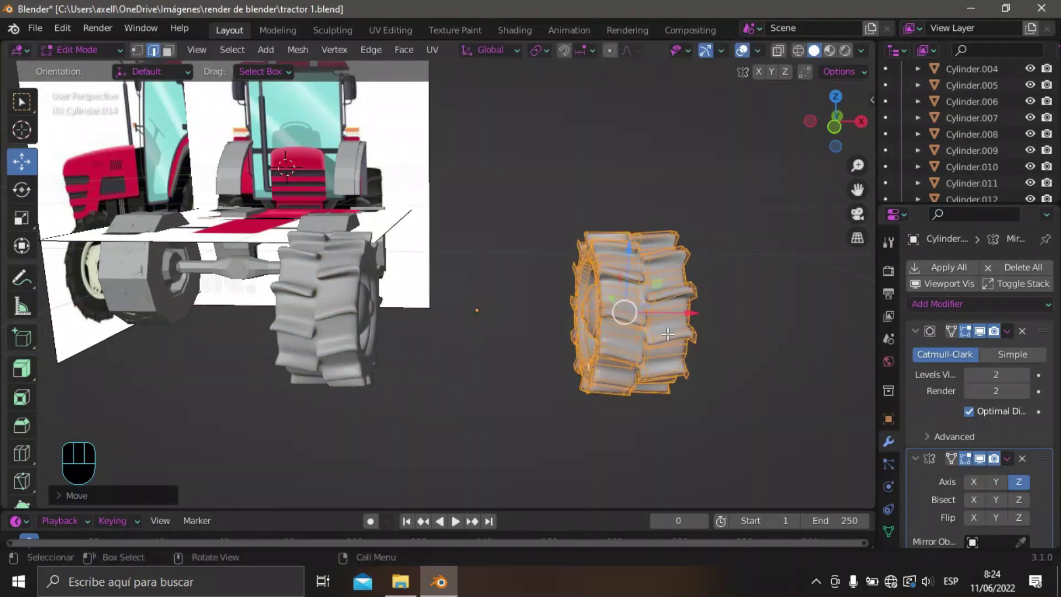
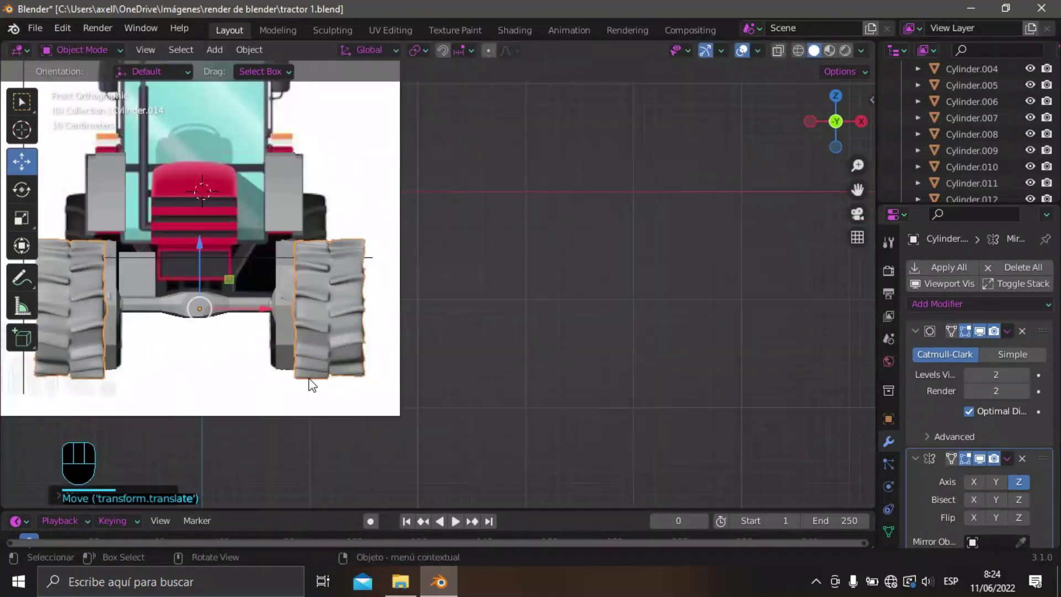
drag(507, 369, 564, 365)
middle_click(507, 374)
click(501, 374)
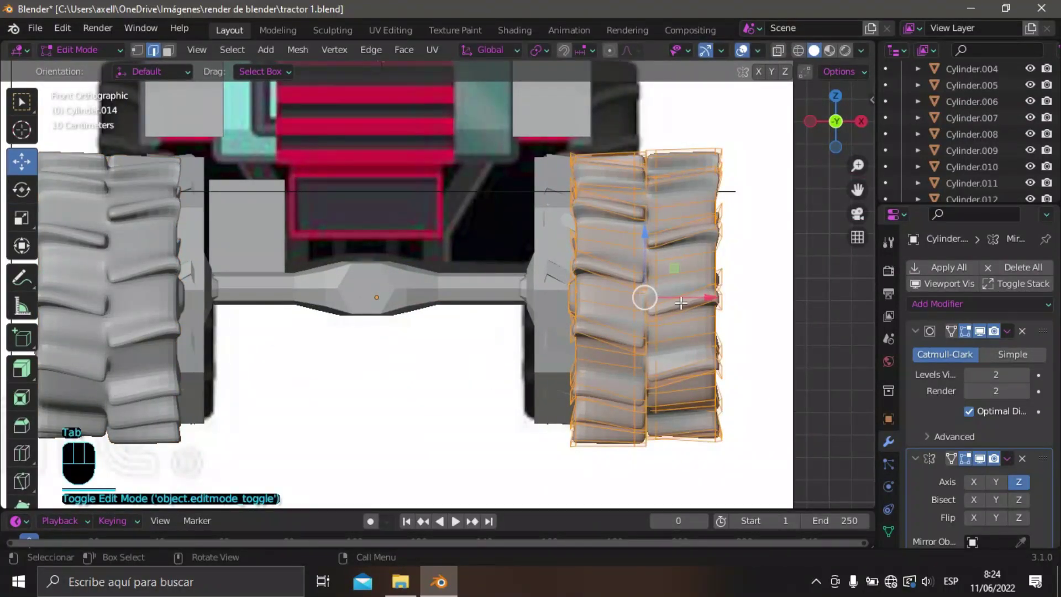
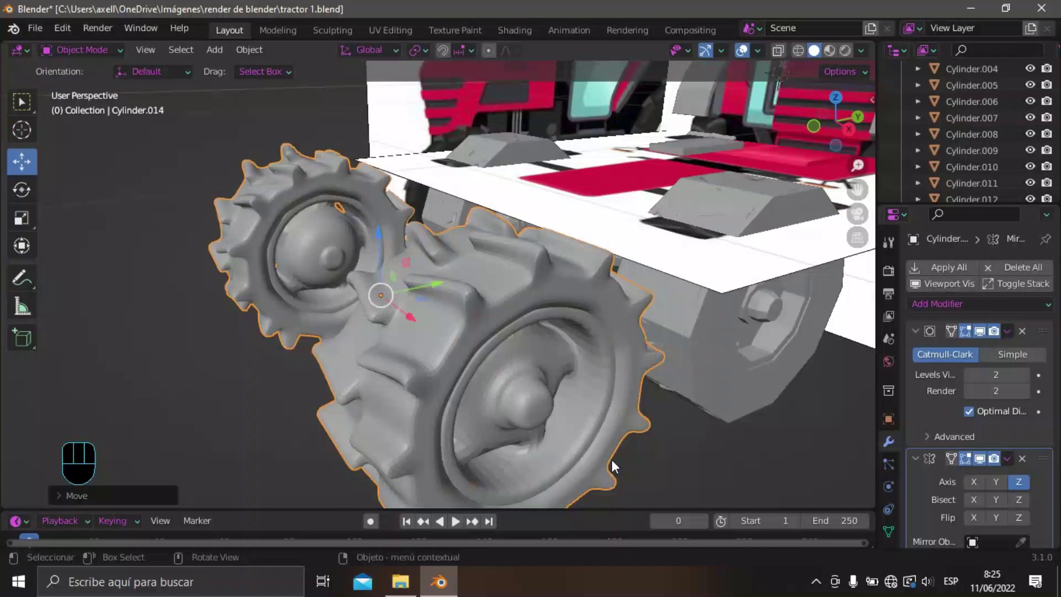
Duplicate Cylinder.014 with Shift+D beside the original and view it from the right.
drag(613, 449, 632, 494)
drag(663, 469, 645, 435)
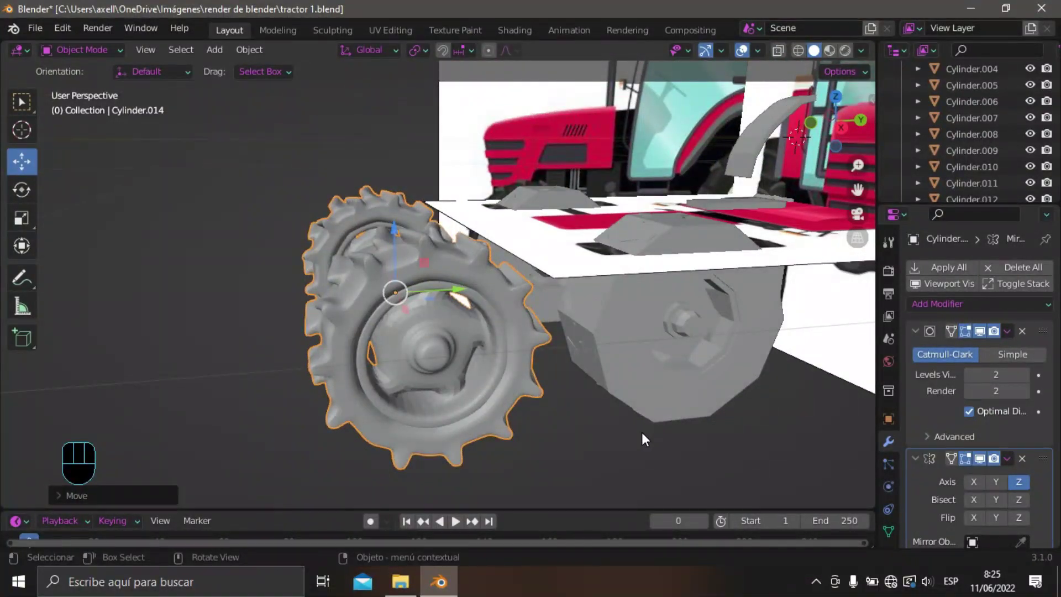
drag(649, 440, 632, 425)
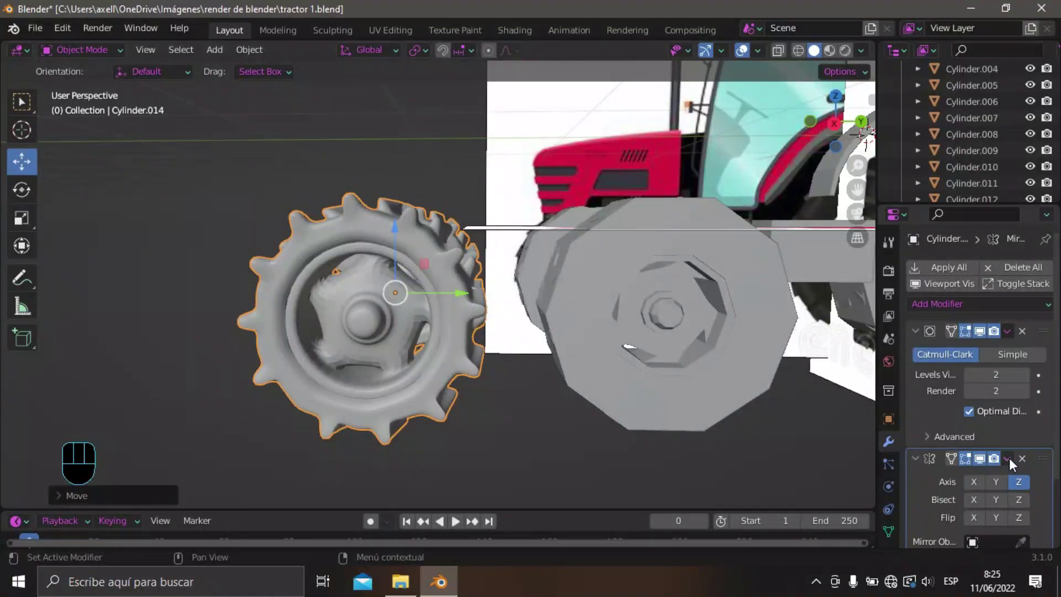
drag(1014, 464, 529, 484)
middle_click(525, 469)
key(shift+d)
key(shift+d)
key(shift+d)
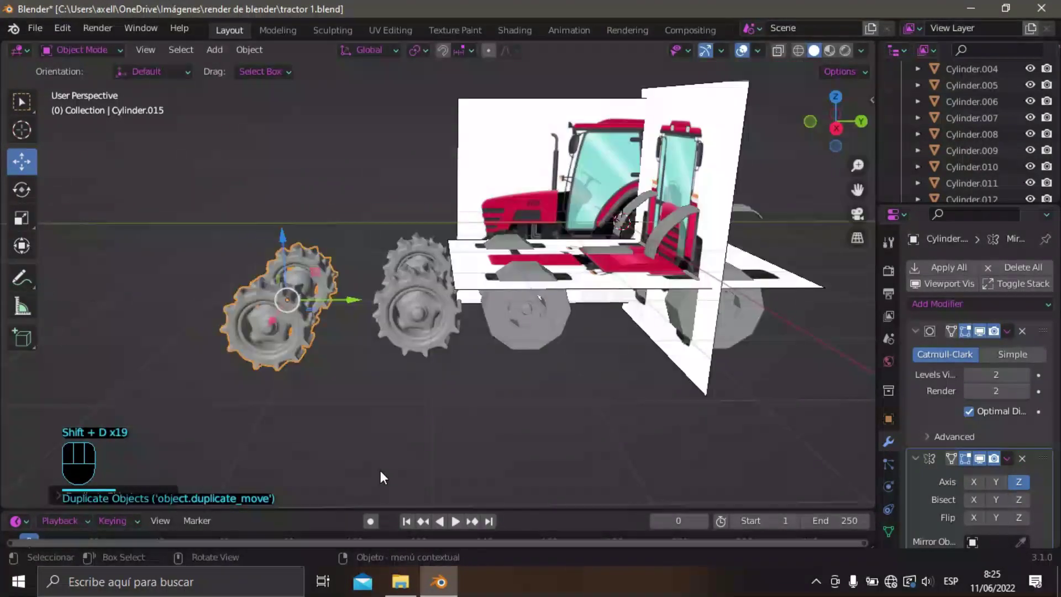
key(KP_1)
key(KP_3)
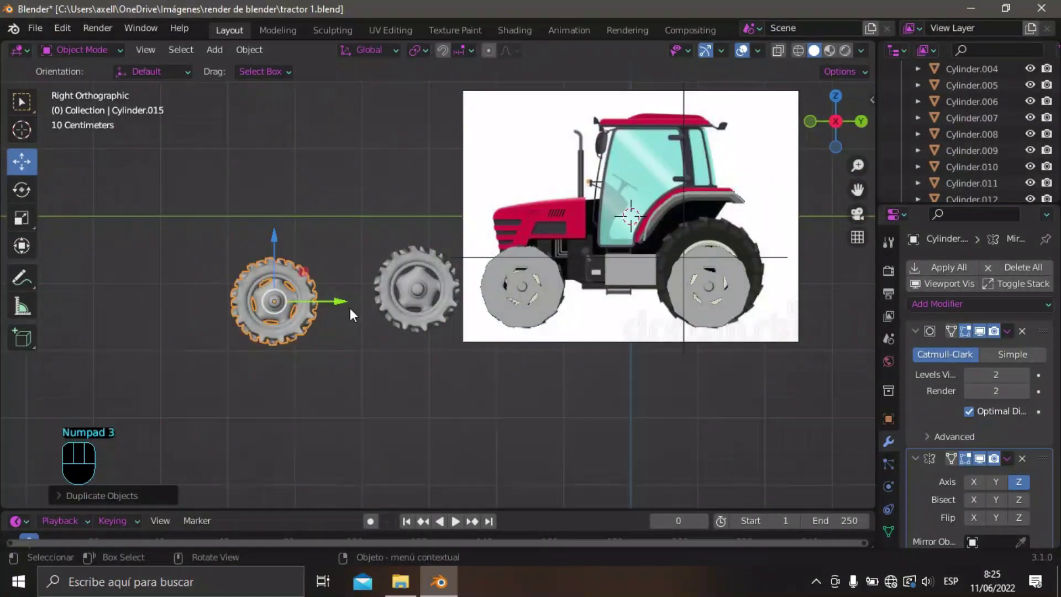
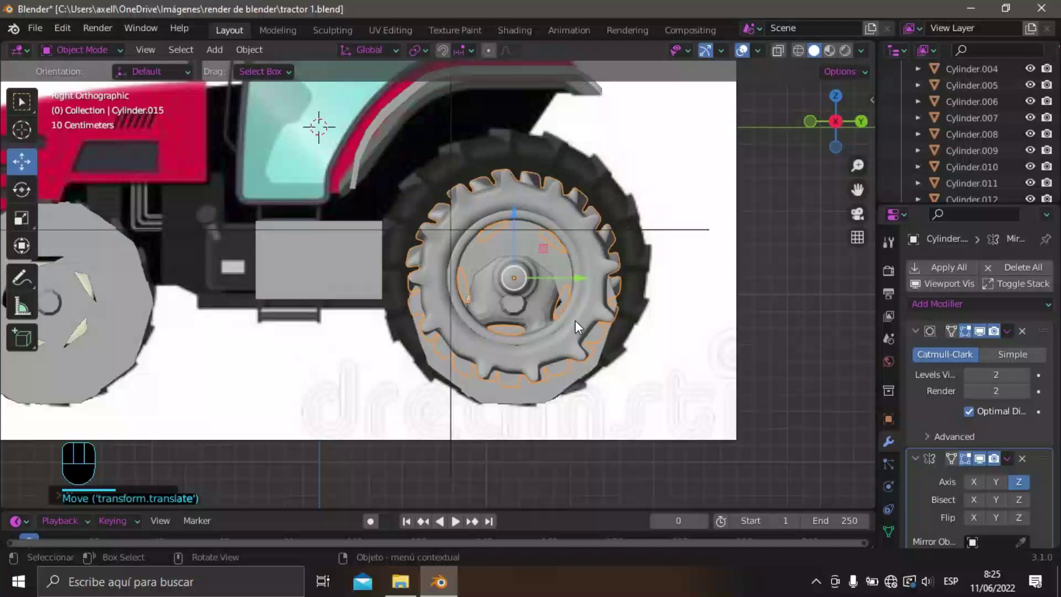
Select the copy Cylinder.015 and scale it up to the reference's large rear wheel.
click(783, 57)
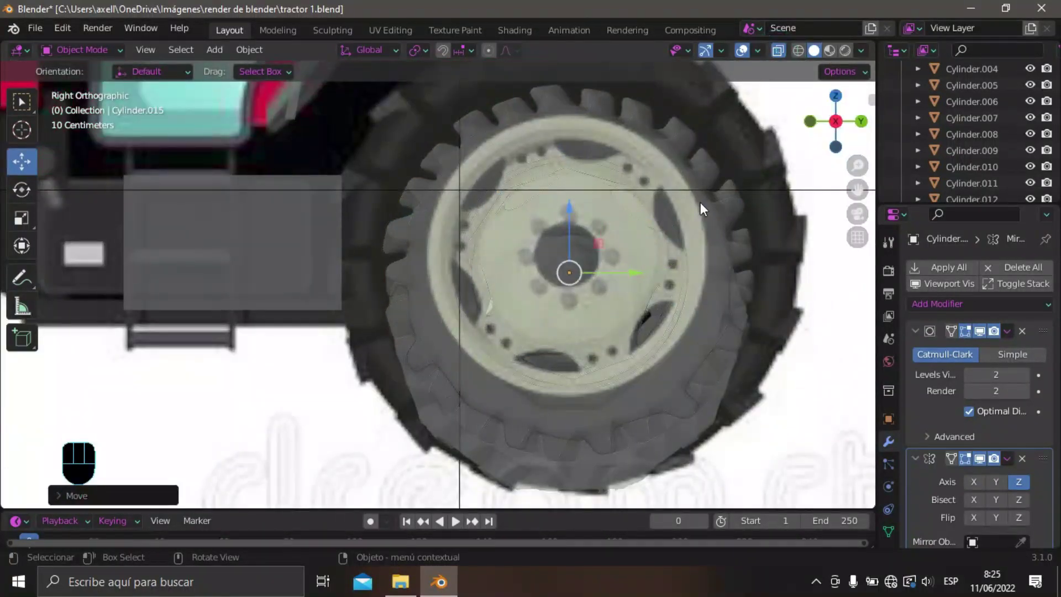
click(784, 93)
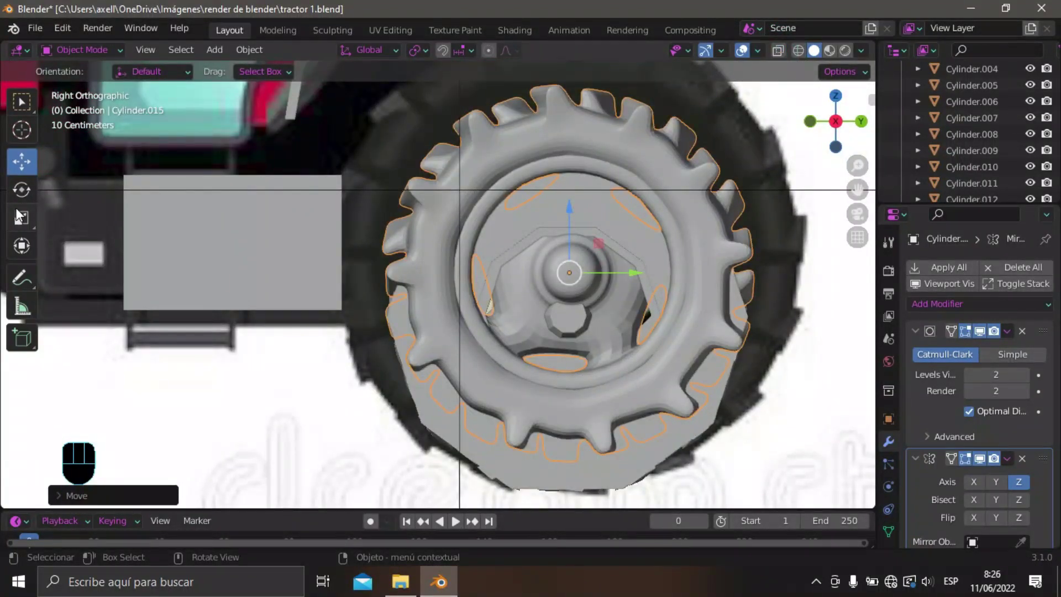
click(53, 264)
drag(632, 226, 800, 412)
middle_click(783, 443)
click(540, 262)
drag(705, 356, 688, 328)
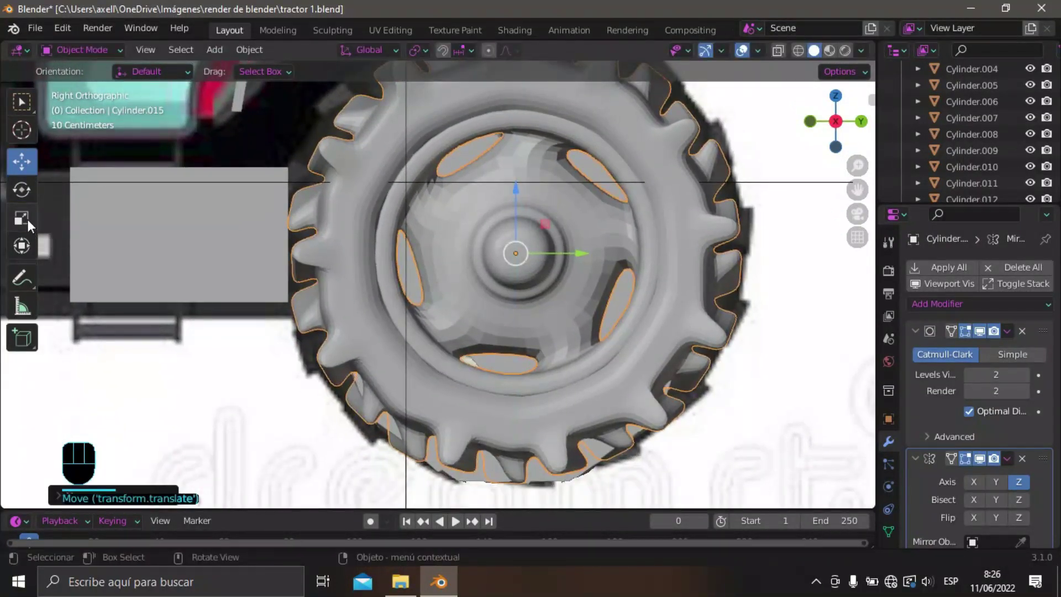
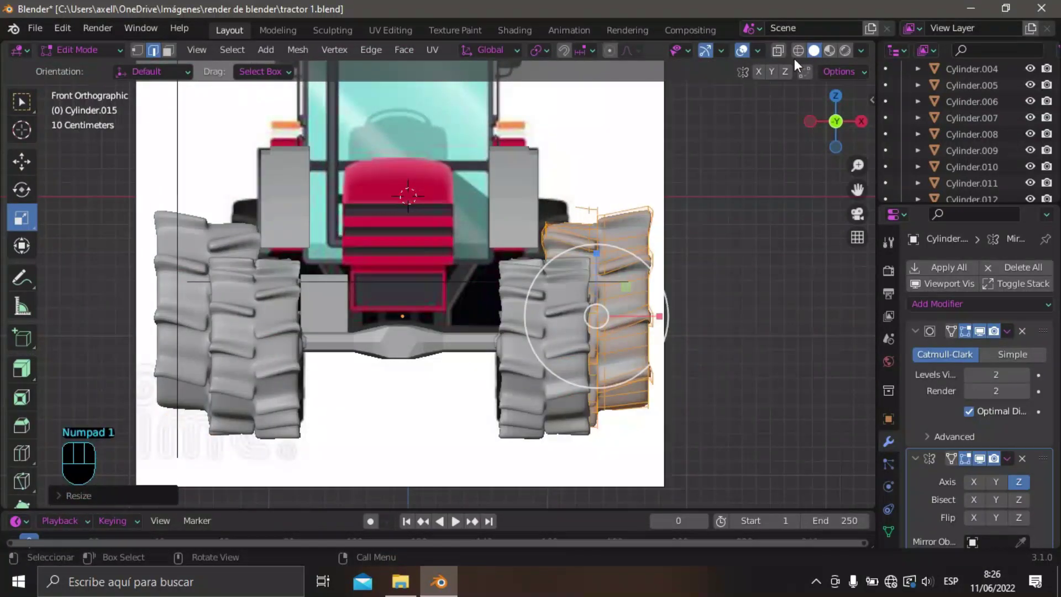
From Back Orthographic, widen the rear tire outward and return to Object Mode.
click(841, 128)
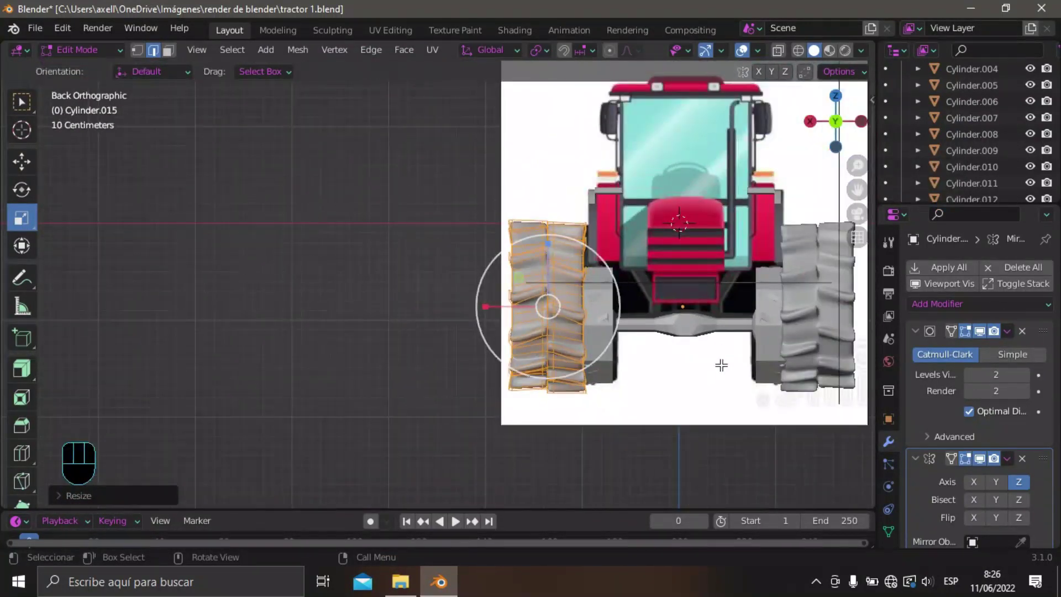
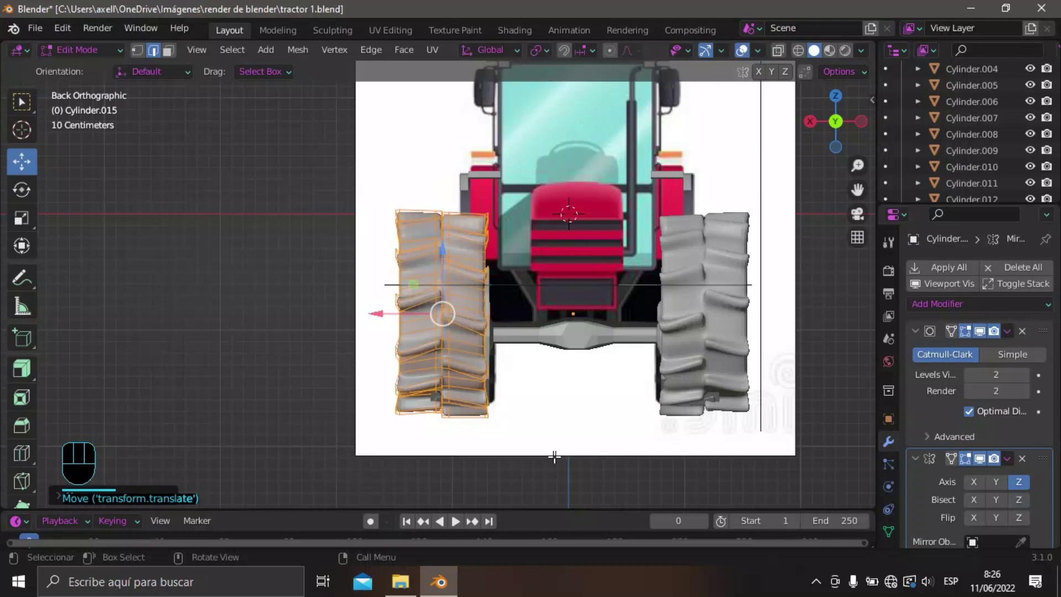
key(Tab)
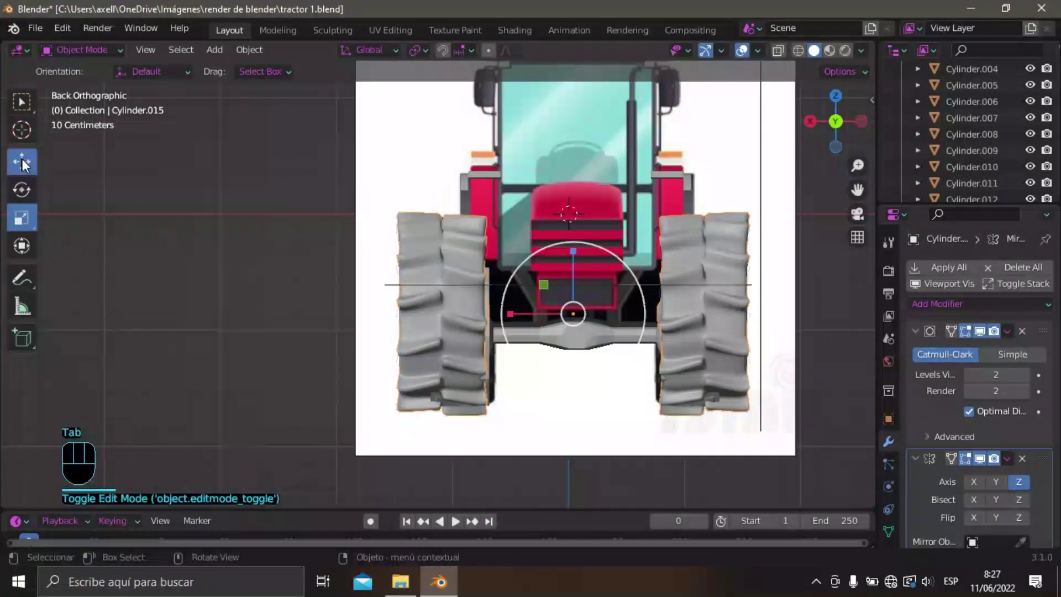
drag(520, 318, 556, 396)
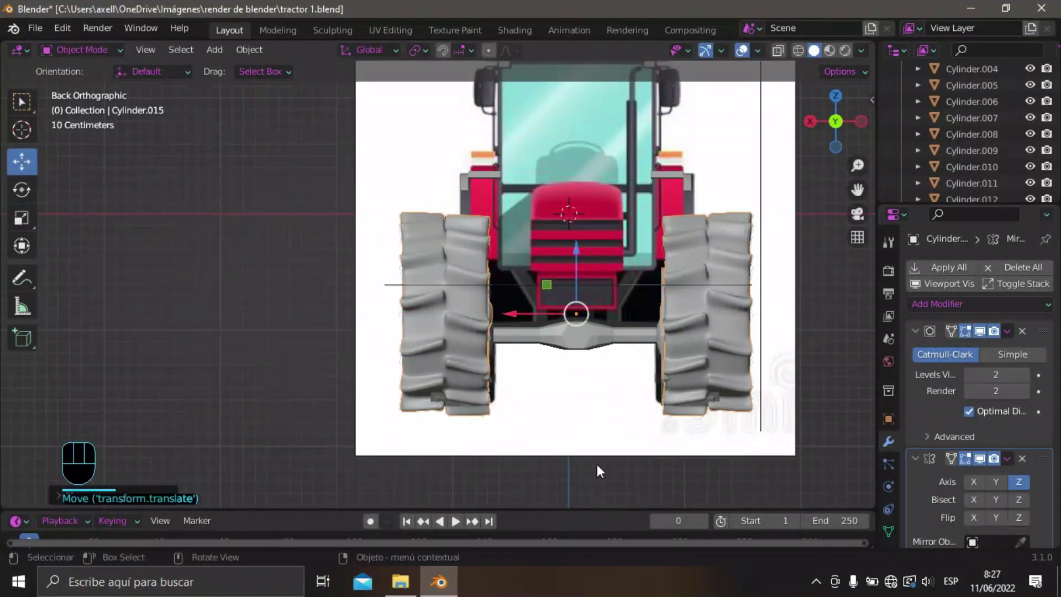
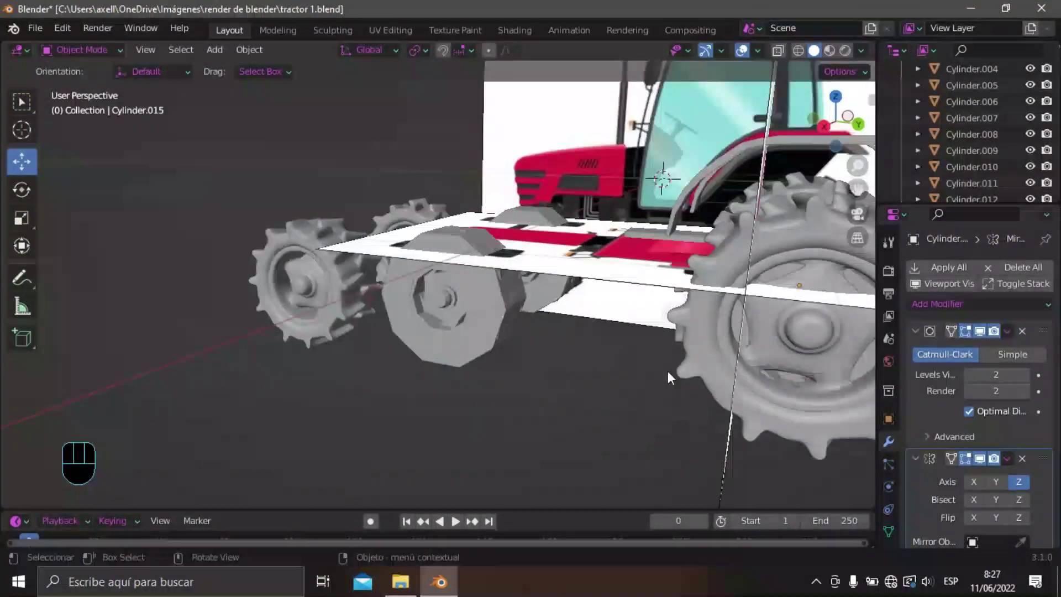
Orbit around the tractor to check the rear tires, giving the tire level-2 subdivision.
drag(680, 405, 663, 345)
drag(638, 341, 805, 354)
drag(771, 396, 601, 363)
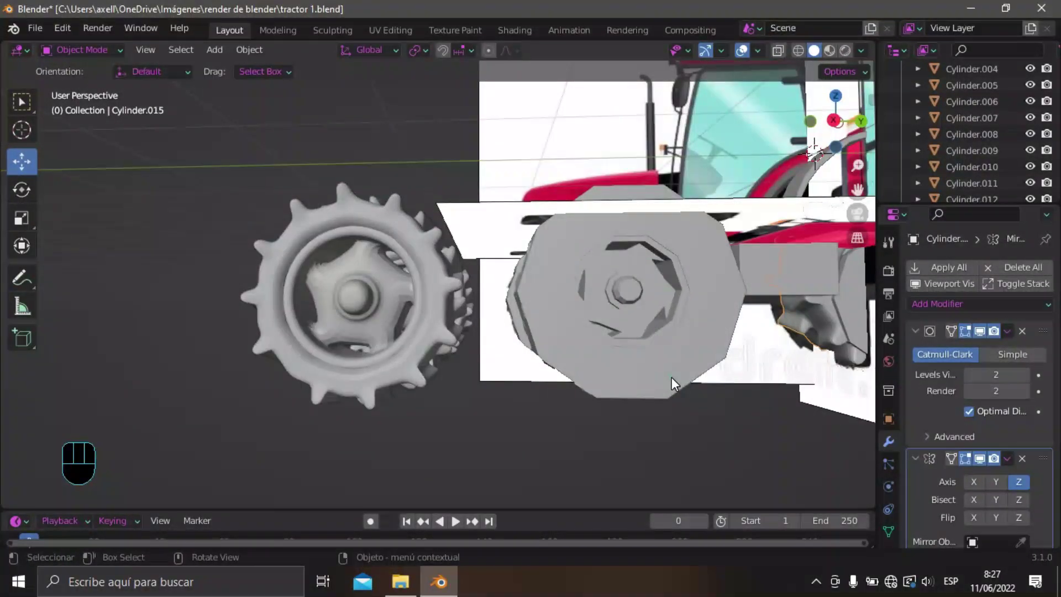
drag(659, 433, 641, 450)
key(ctrl+2)
drag(649, 410, 659, 388)
drag(615, 411, 633, 417)
drag(690, 409, 676, 417)
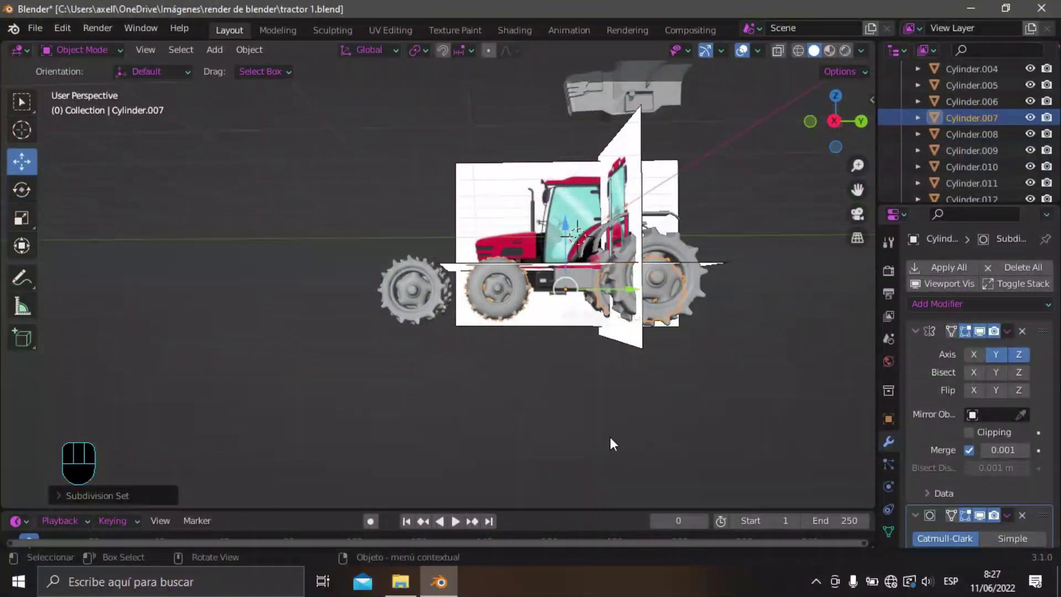
Check the wheels from the right and unhide the first Cube body piece in the Outliner.
middle_click(620, 471)
drag(640, 473, 621, 447)
drag(601, 442, 625, 458)
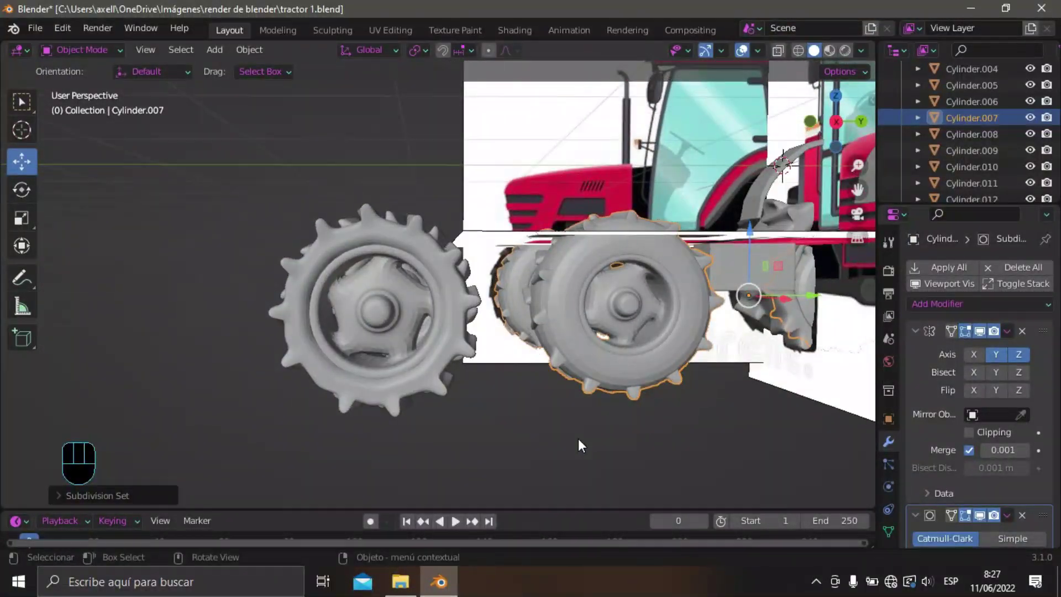
drag(602, 447, 602, 432)
key(KP_1)
key(KP_3)
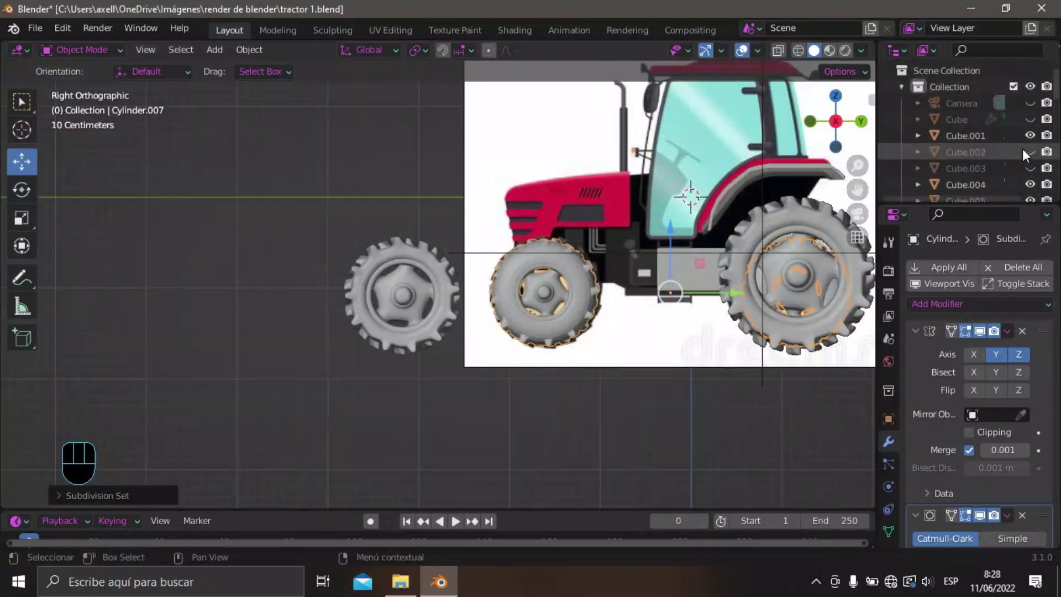
click(1028, 123)
click(1032, 124)
Unhide the remaining body blocks and the cab piece, orbiting to a three-quarter view.
middle_click(675, 356)
click(708, 408)
drag(701, 361, 320, 304)
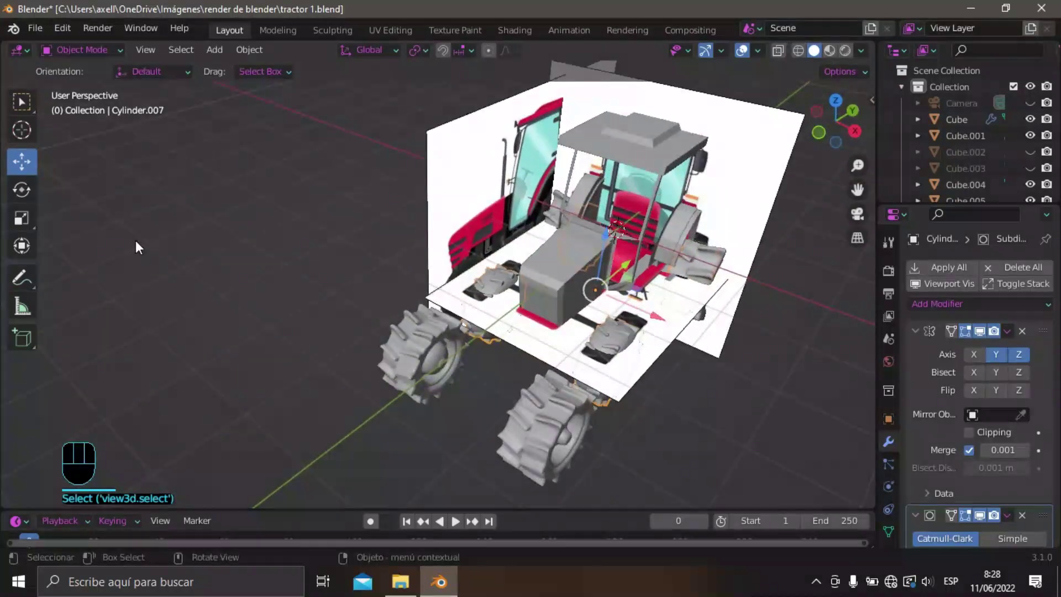
click(1034, 157)
double_click(1033, 156)
click(1034, 170)
middle_click(833, 333)
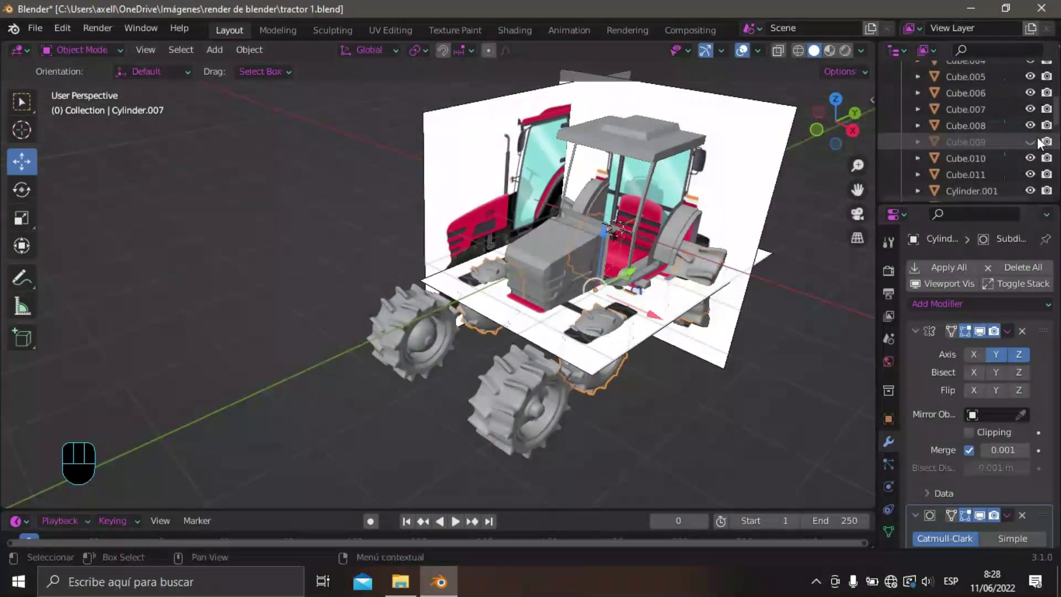
click(1040, 145)
middle_click(688, 255)
drag(43, 29, 71, 140)
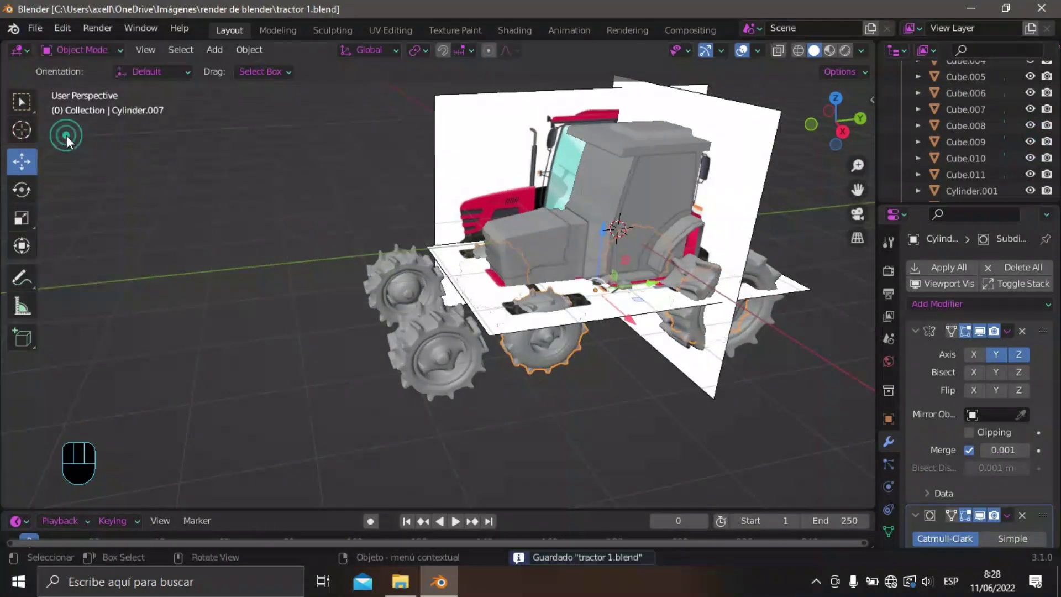
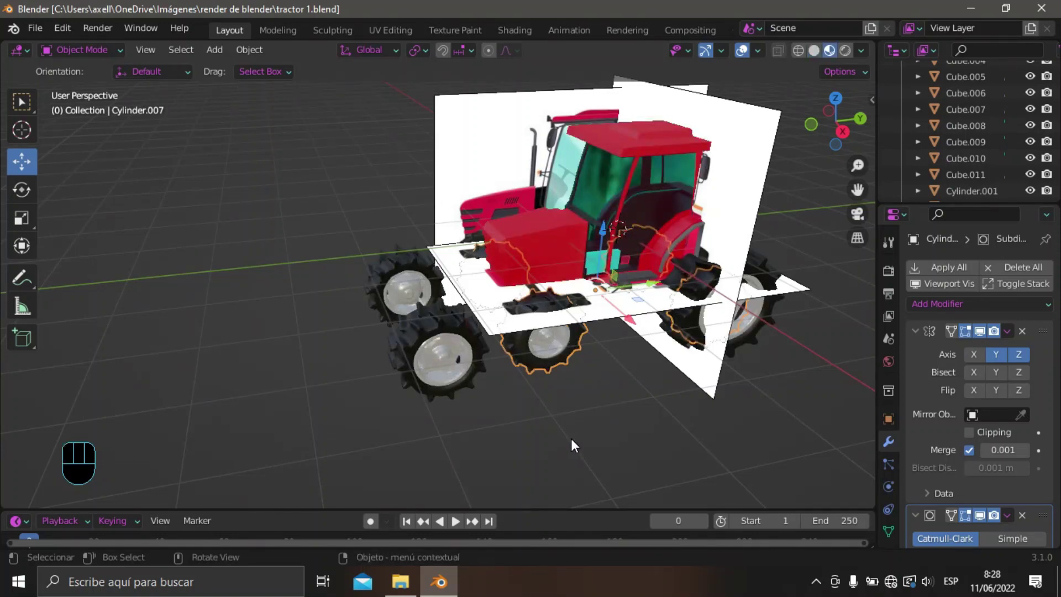
Hide the three reference image empties in the Outliner.
drag(745, 356, 648, 325)
drag(766, 364, 782, 324)
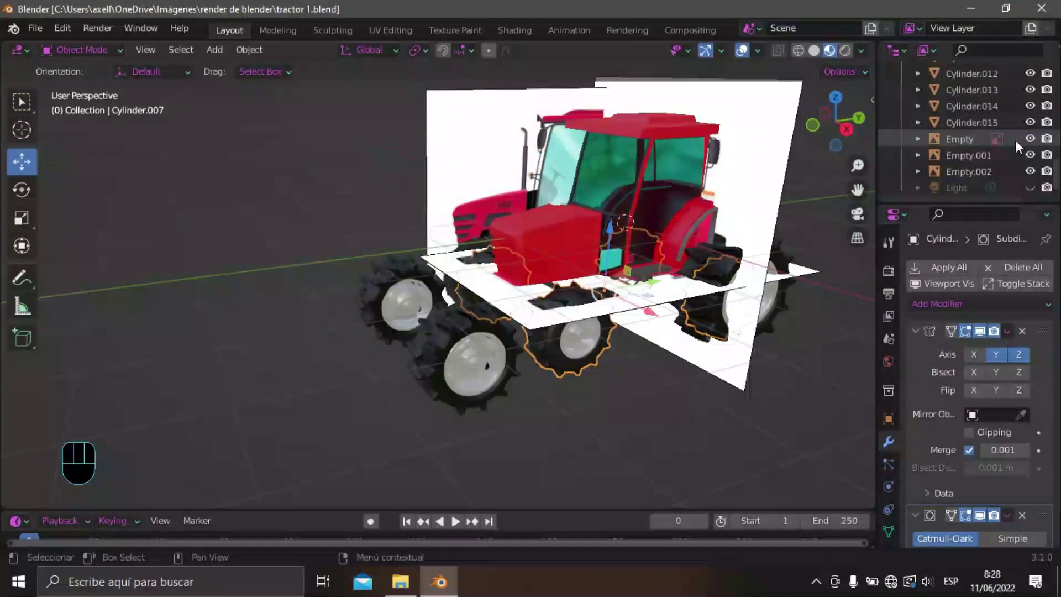
click(1031, 150)
drag(726, 311, 746, 368)
click(753, 372)
Switch viewport shading to Rendered and orbit around the red and teal tractor.
drag(729, 319, 608, 314)
drag(631, 327, 732, 344)
drag(779, 352, 718, 347)
drag(699, 354, 615, 296)
click(420, 293)
click(907, 259)
middle_click(483, 364)
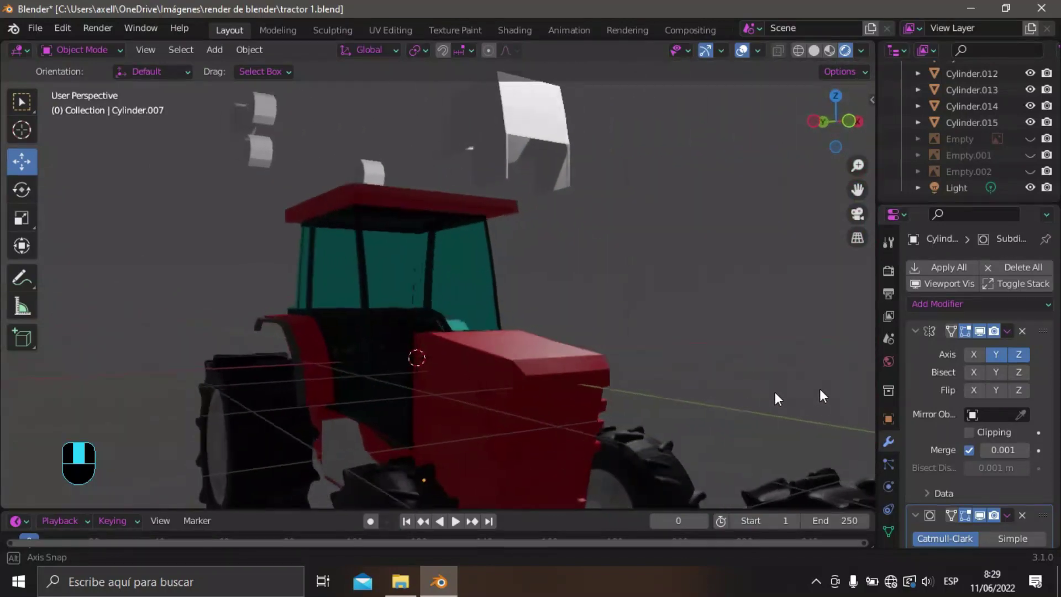